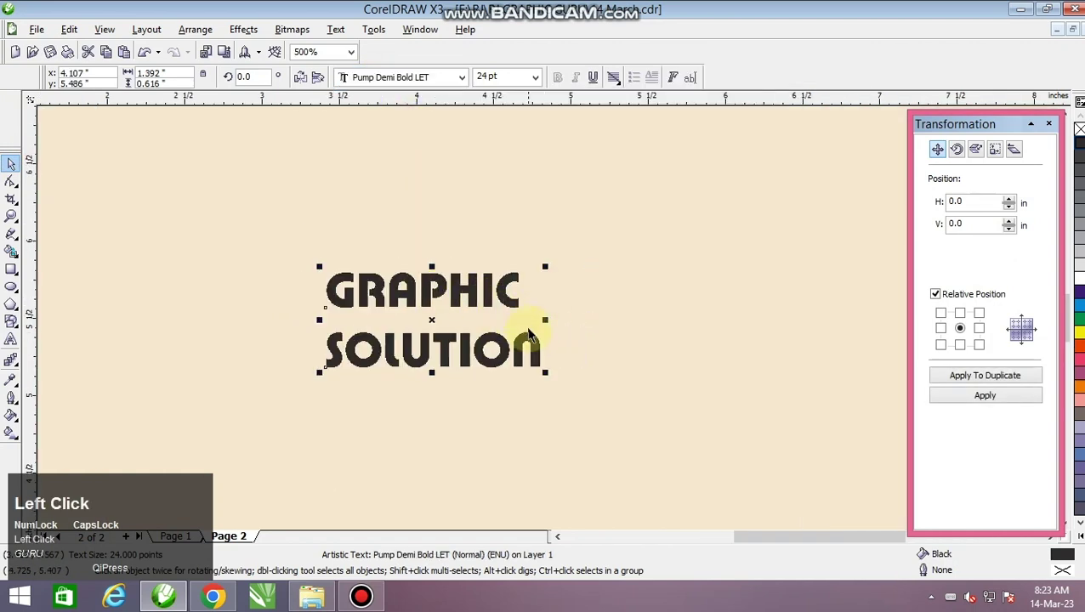
# Zoom in on the GRAPHIC SOLUTION text, select it and combine it with Ctrl+L.
pyautogui.scroll(3)
pyautogui.press('k')
pyautogui.scroll(3)
pyautogui.press('k')
pyautogui.click(672, 296)
pyautogui.press('ctrl+l')
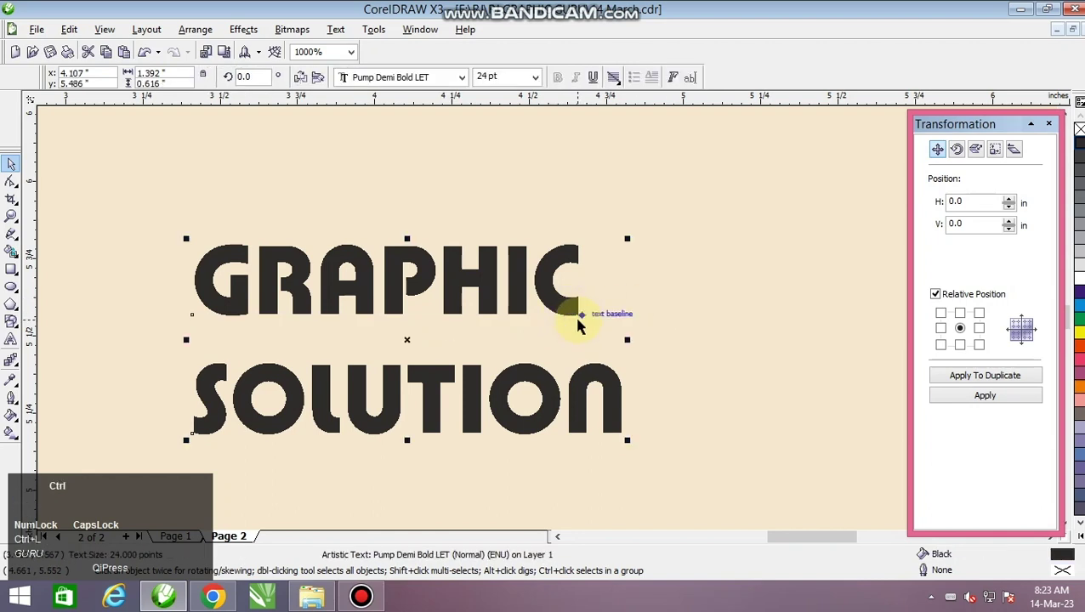
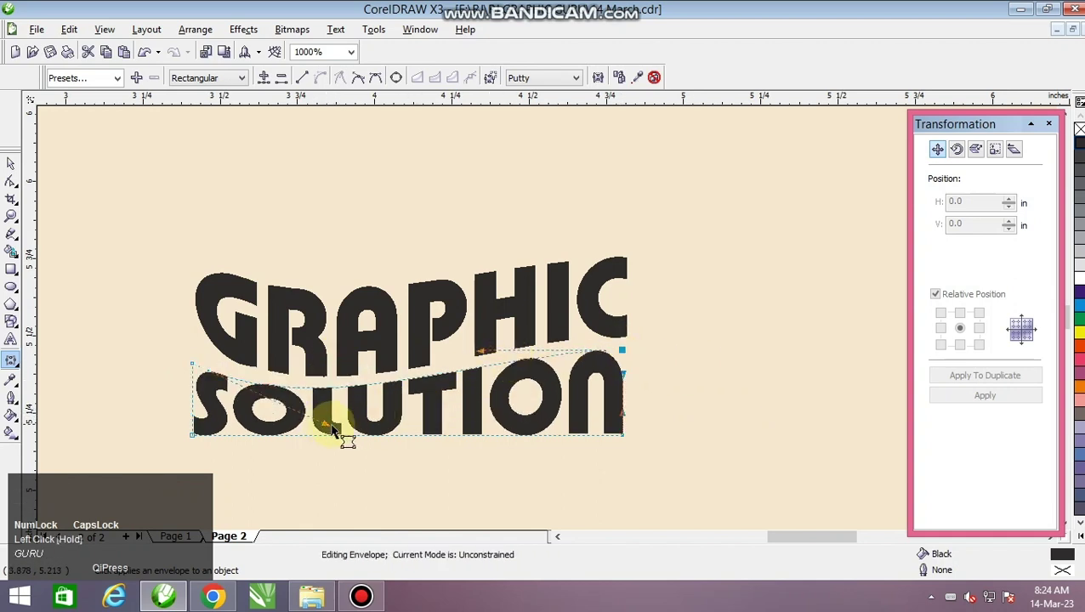
# Bend the bottom edge of the SOLUTION line by dragging its envelope node.
pyautogui.moveTo(339, 439); pyautogui.dragTo(371, 431)
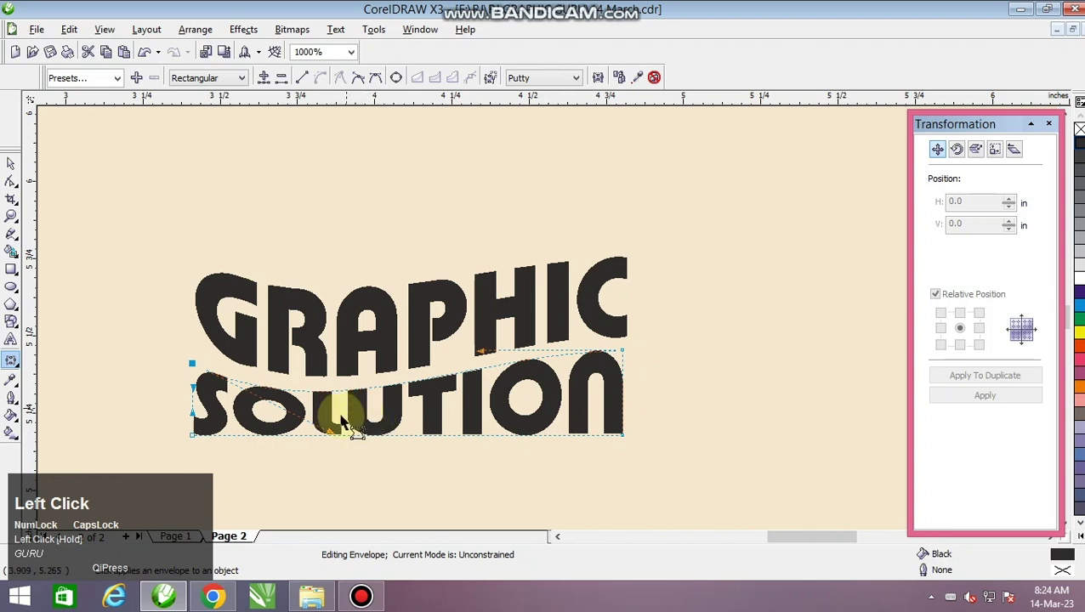
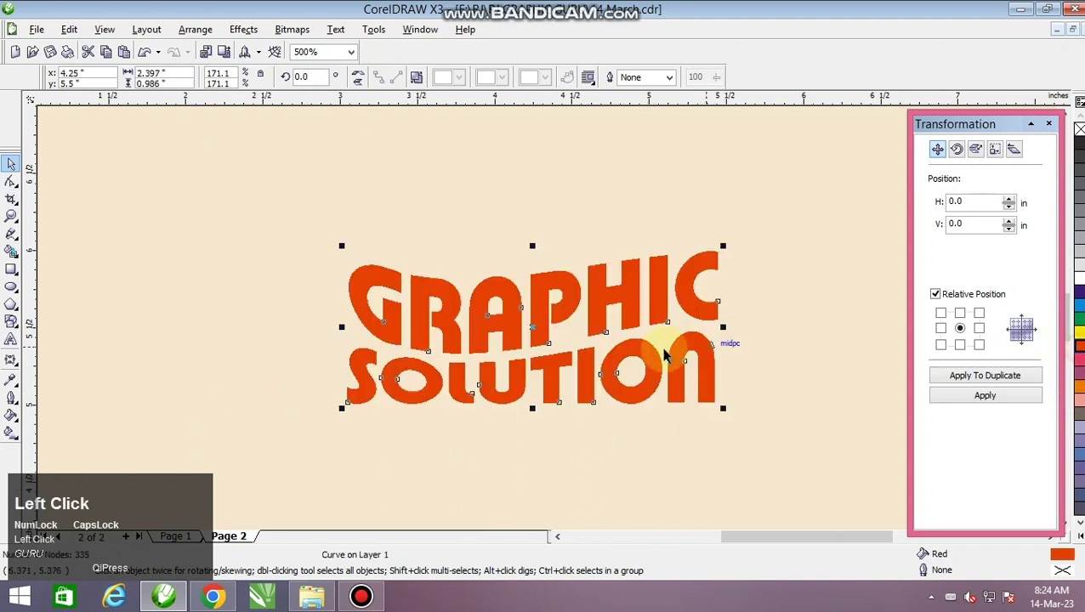
# Adjust the zoom on the red-filled, enlarged warped text.
pyautogui.scroll(3)
pyautogui.scroll(-3)
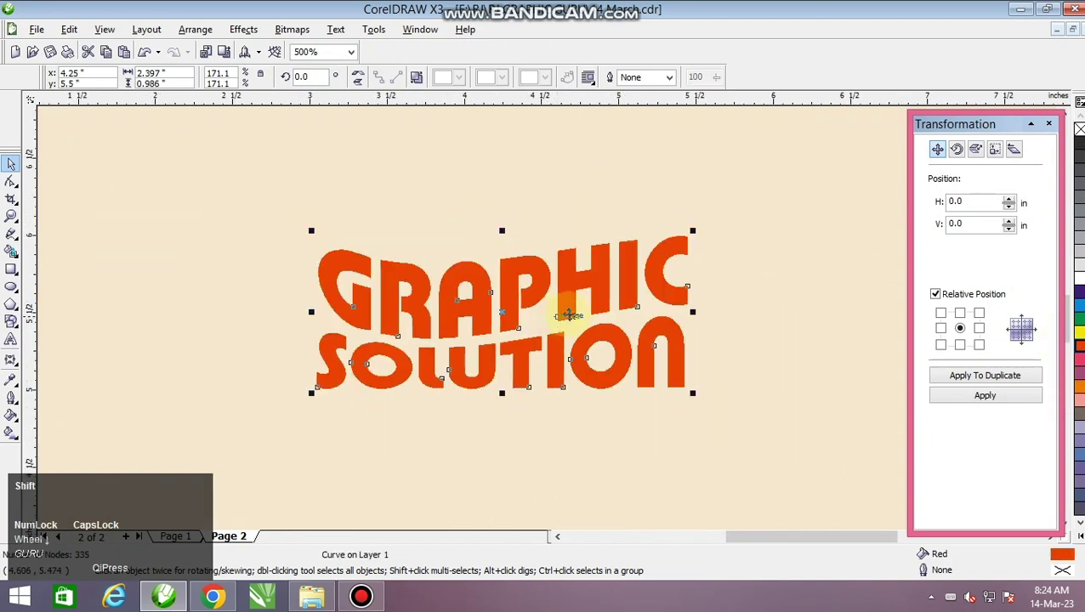
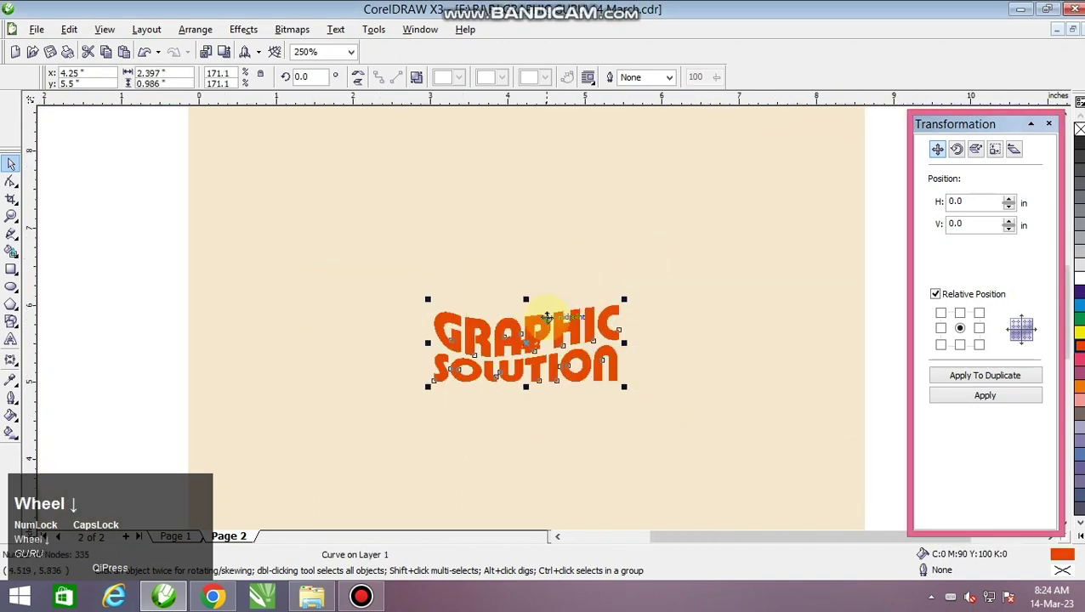
# Deselect the text, nudge the view and reselect the text on the page.
pyautogui.click(117, 232)
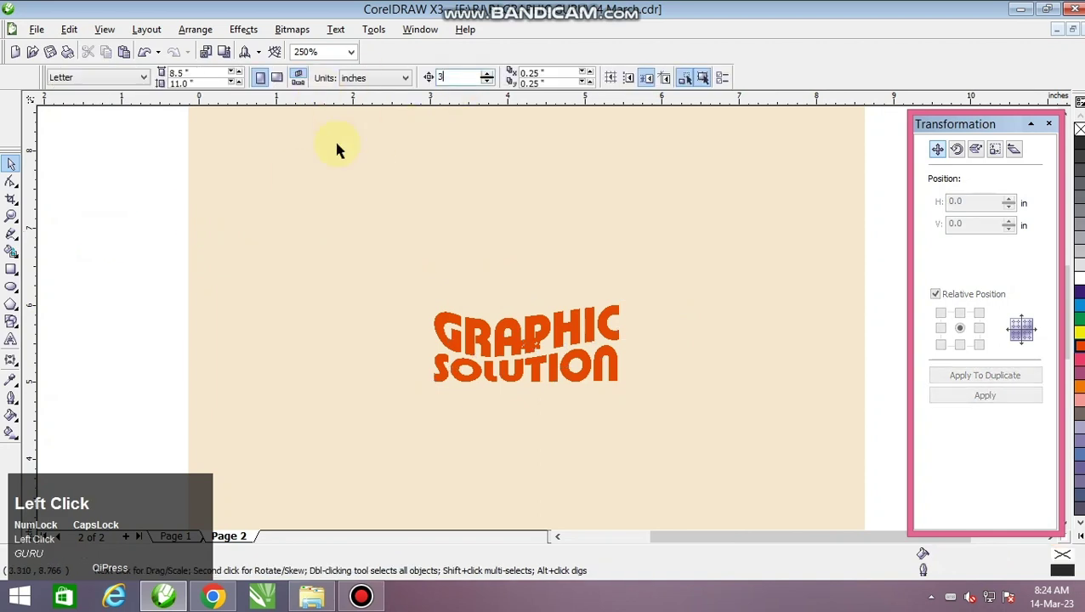
pyautogui.press('Left')
pyautogui.scroll(-3)
pyautogui.scroll(3)
pyautogui.scroll(-3)
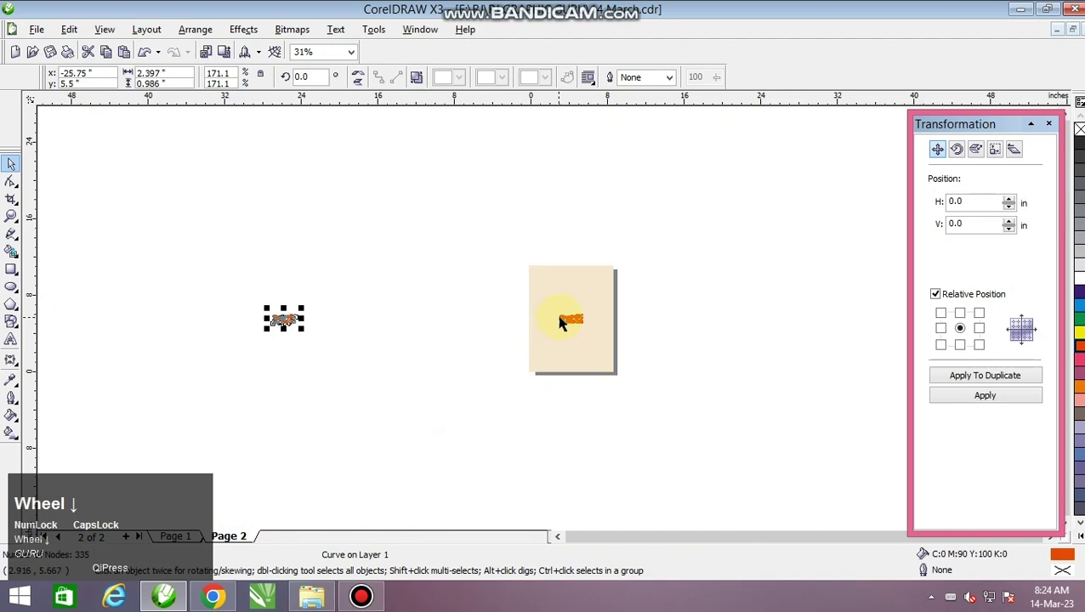
pyautogui.scroll(3)
pyautogui.click(461, 132)
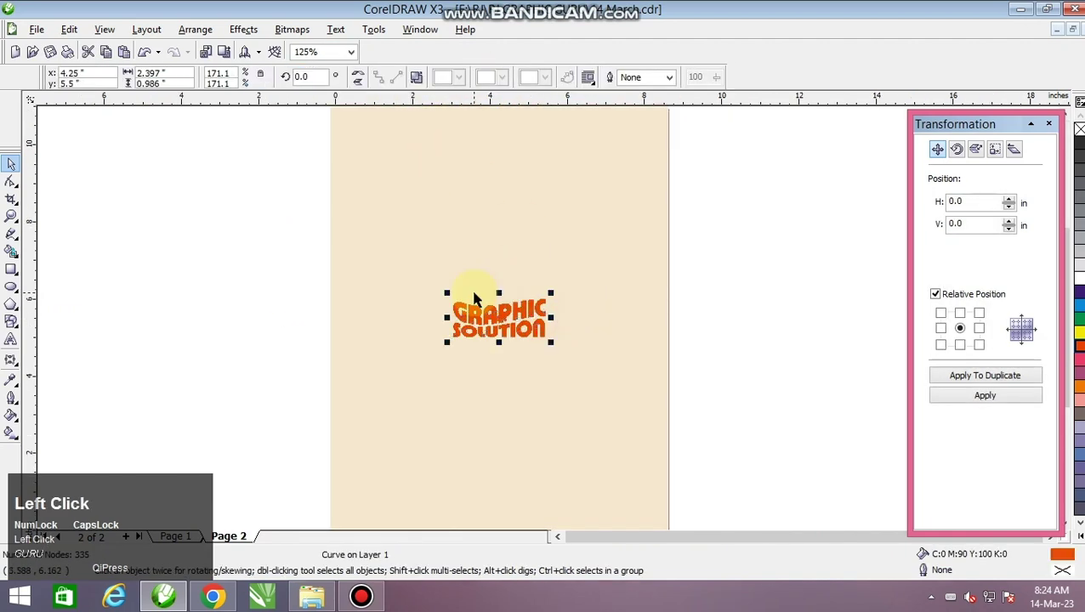
# Zoom in on the lettering and select the red-orange GRAPHIC SOLUTION text.
pyautogui.press('Left')
pyautogui.click(590, 304)
pyautogui.scroll(3)
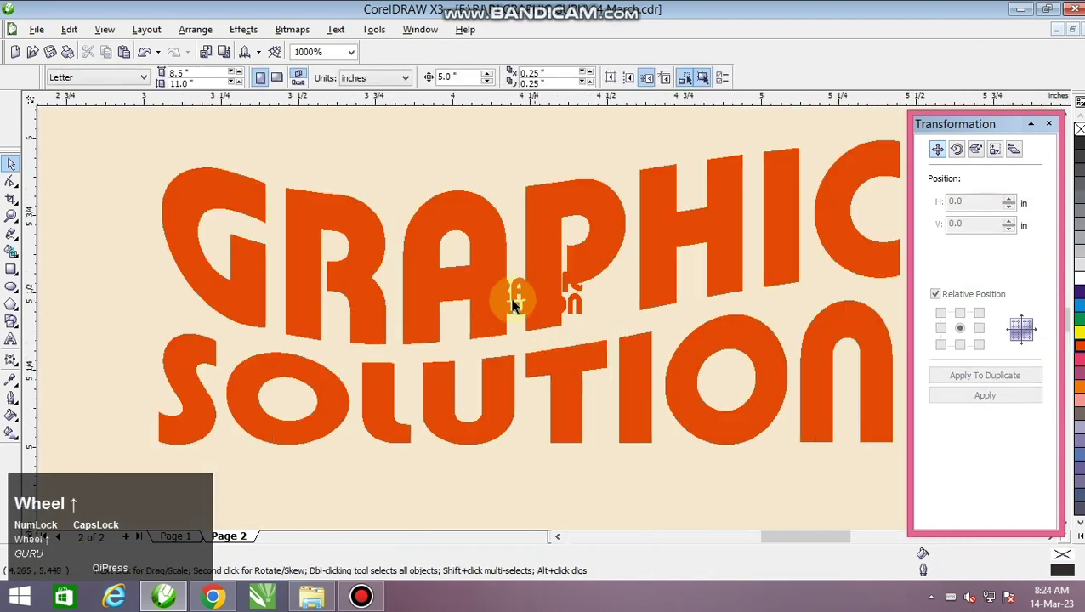
pyautogui.click(518, 290)
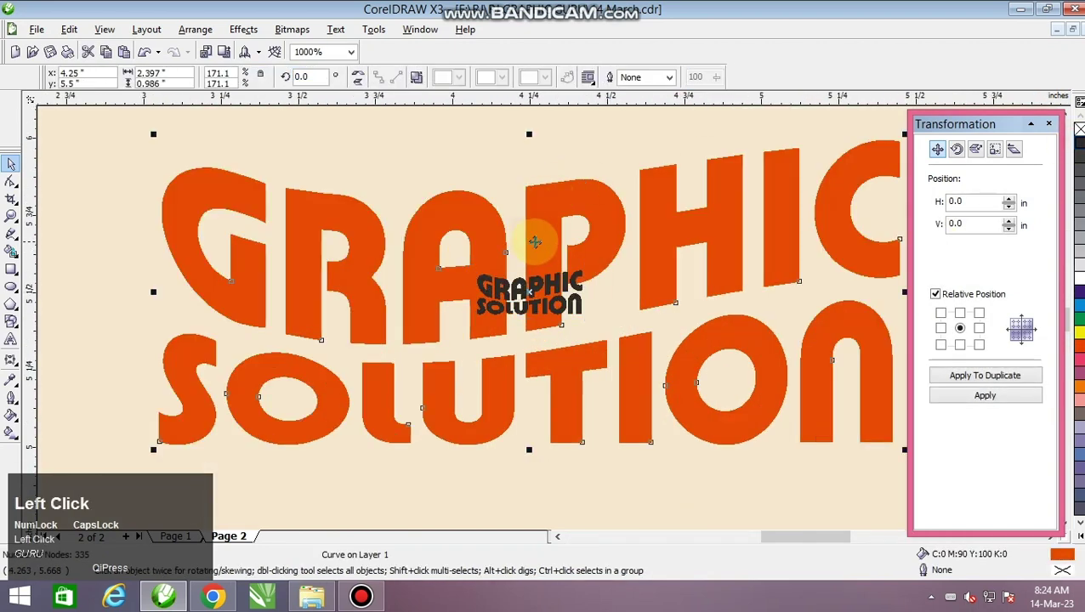
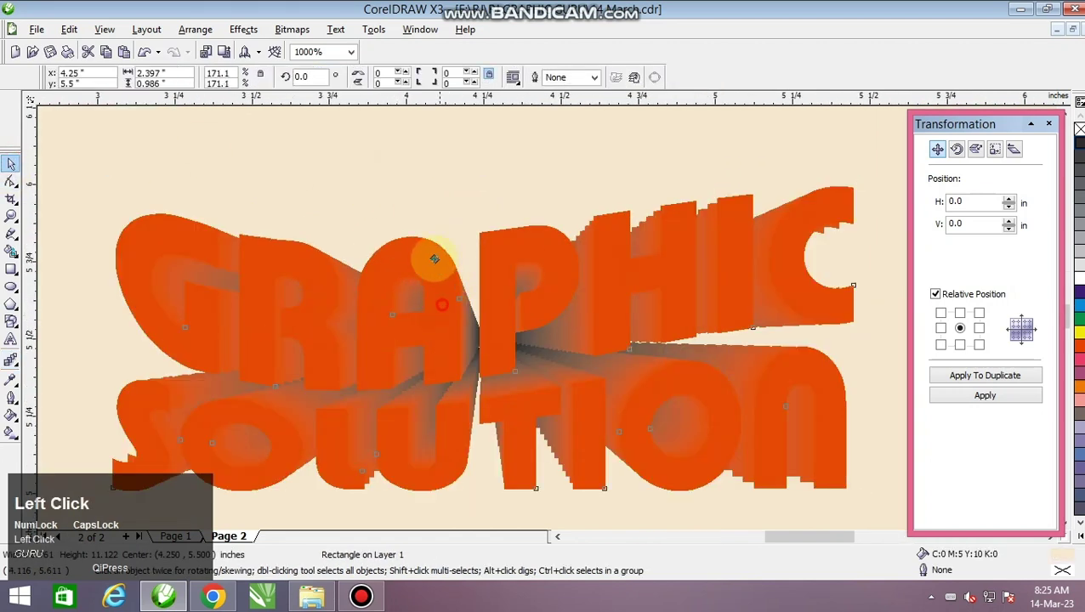
# Undo the last change, select the extrusion and apply a depth of 600.
pyautogui.press('ctrl+z')
pyautogui.scroll(-3)
pyautogui.click(580, 218)
pyautogui.scroll(3)
pyautogui.click(551, 390)
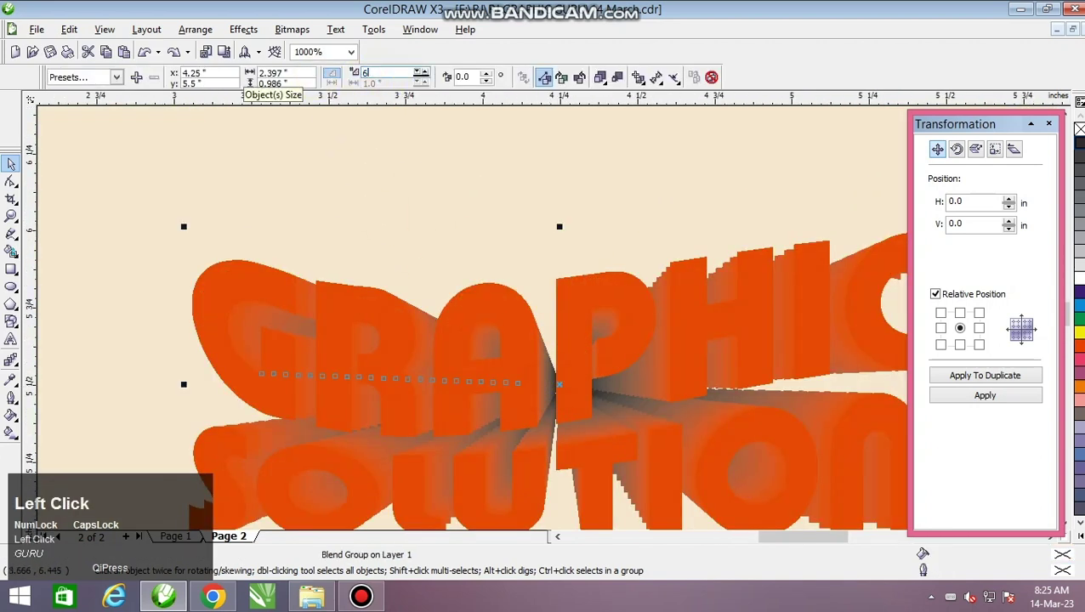
pyautogui.press('Return')
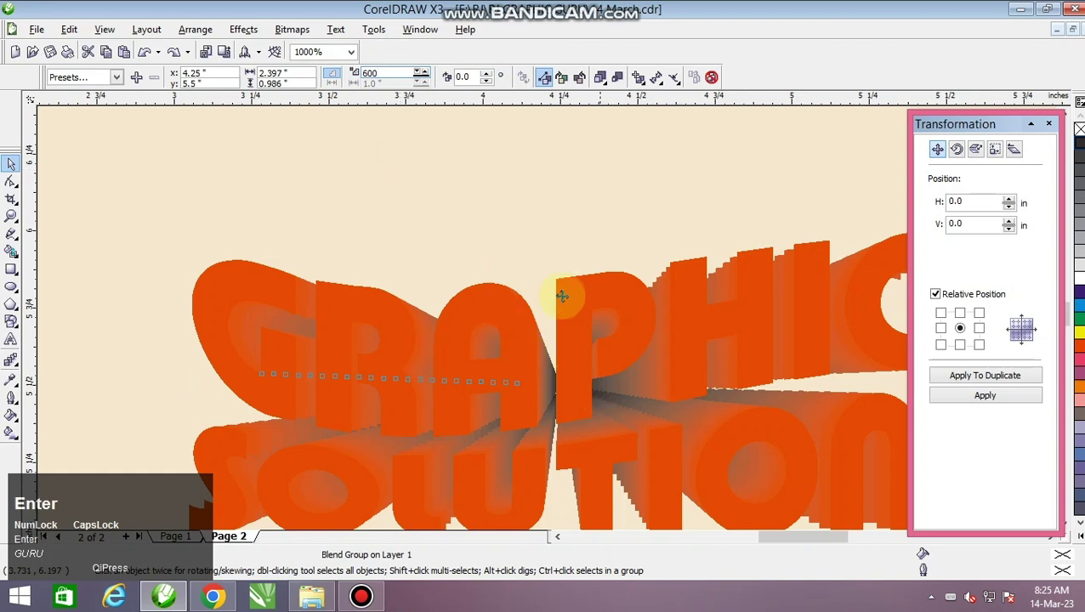
# Reposition the extruded lettering toward the centre of the cream page.
pyautogui.click(493, 164)
pyautogui.scroll(3)
pyautogui.scroll(-3)
pyautogui.moveTo(489, 300); pyautogui.dragTo(505, 354)
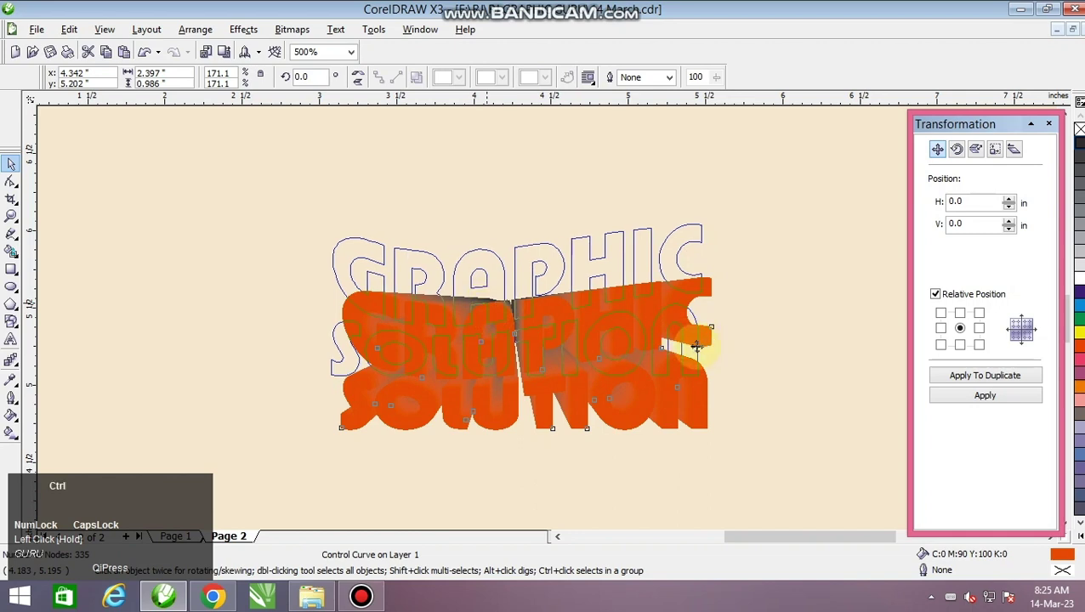
pyautogui.scroll(-3)
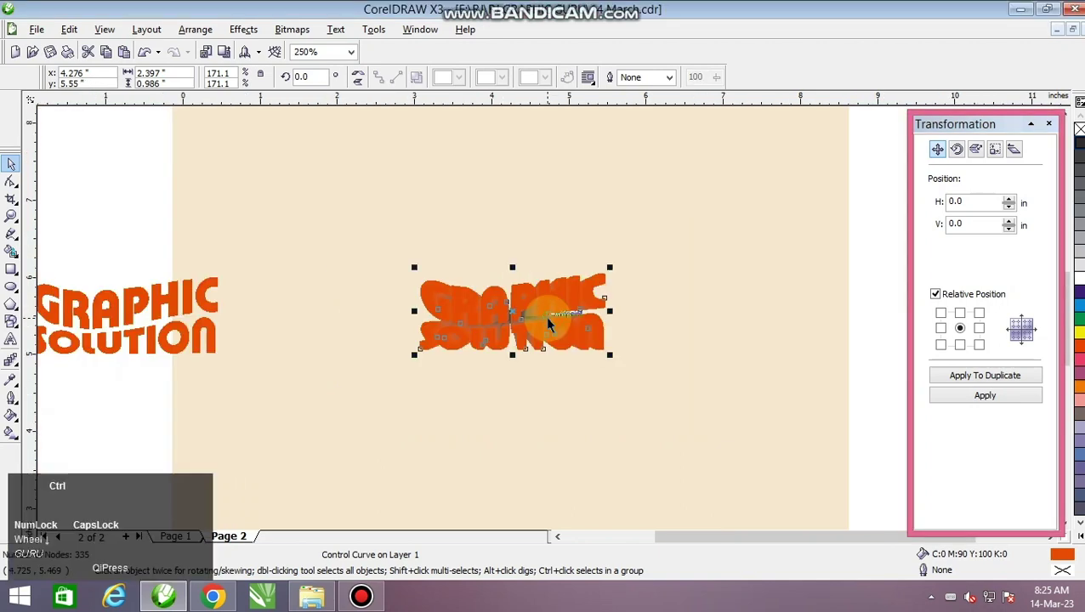
# Undo the move, nudge the lettering right and fill it with orange.
pyautogui.press('ctrl+z')
pyautogui.click(145, 229)
pyautogui.press('Right')
pyautogui.scroll(3)
pyautogui.click(746, 376)
# Bring the light orange lettering to front and preview the artwork full screen with F9.
pyautogui.press('shift+Page_Up')
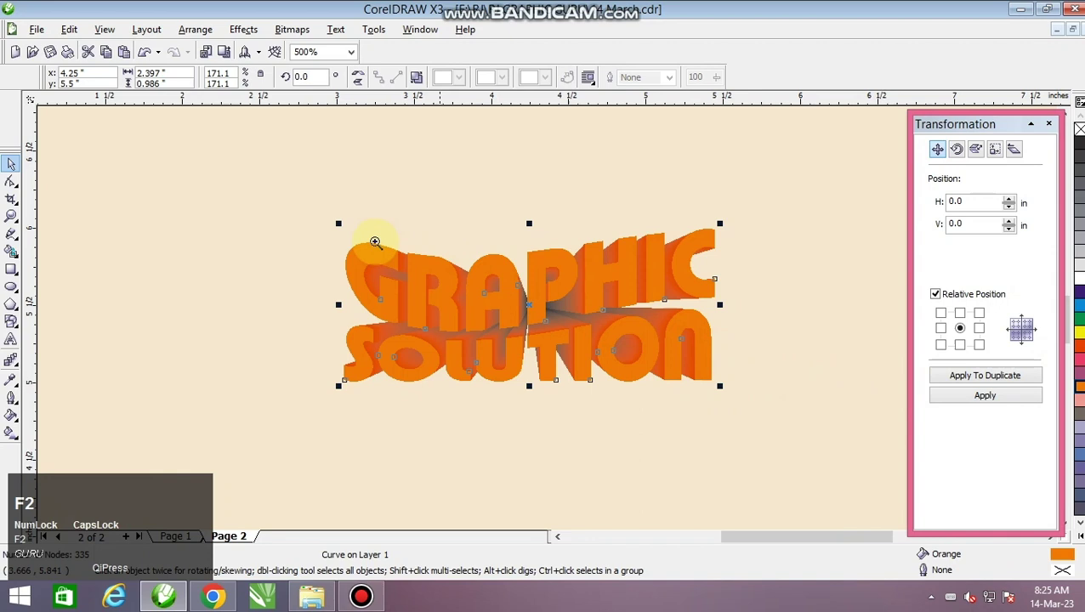
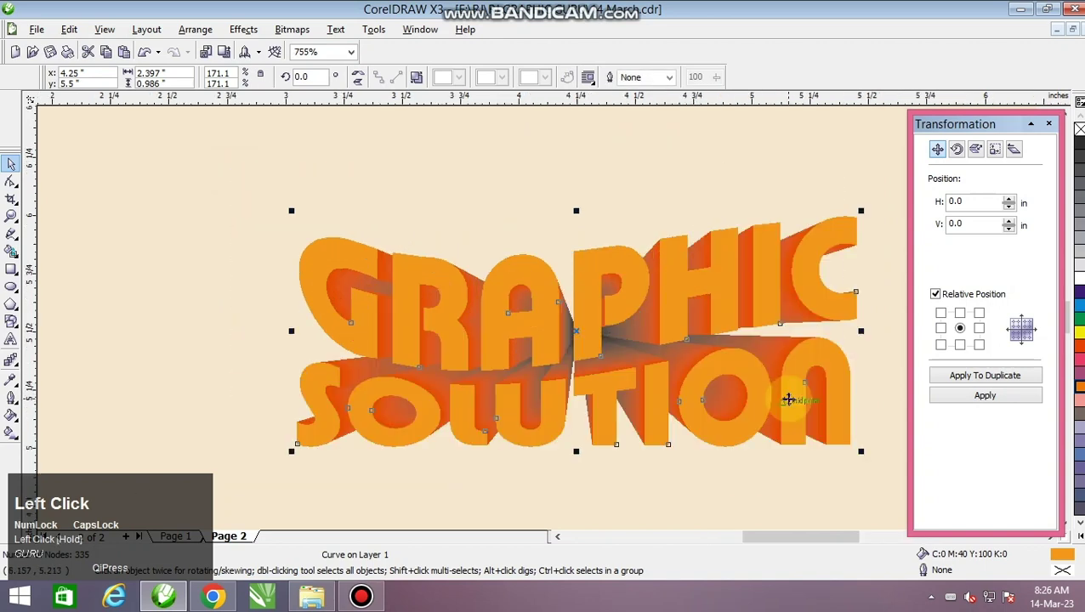
pyautogui.press('F9')
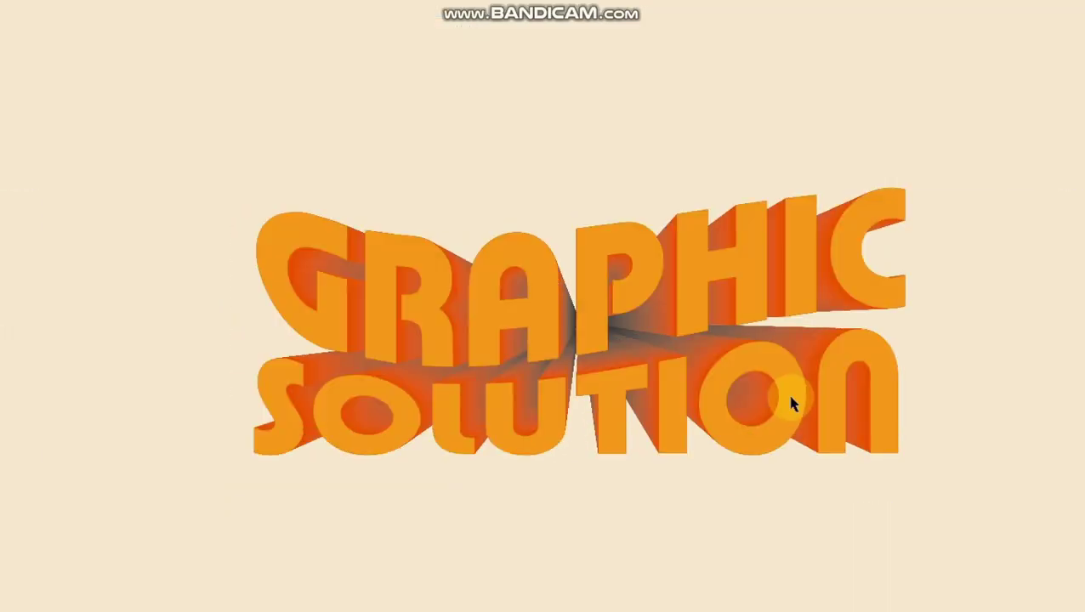